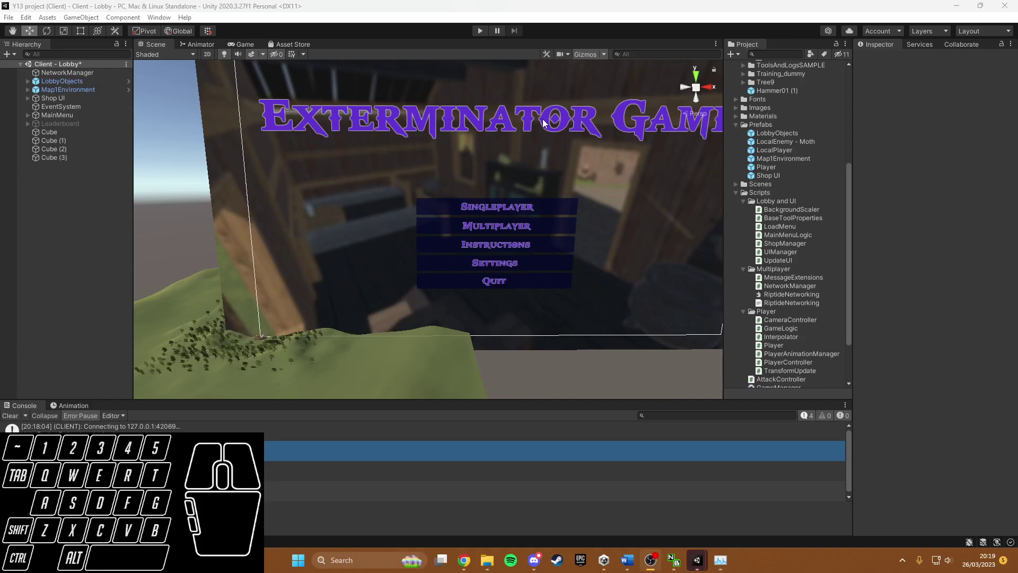
Run the game and save Settings with FOV 30 and Low graphics, returning to the main menu.
{"action": "left_click", "coordinate": [492, 38]}
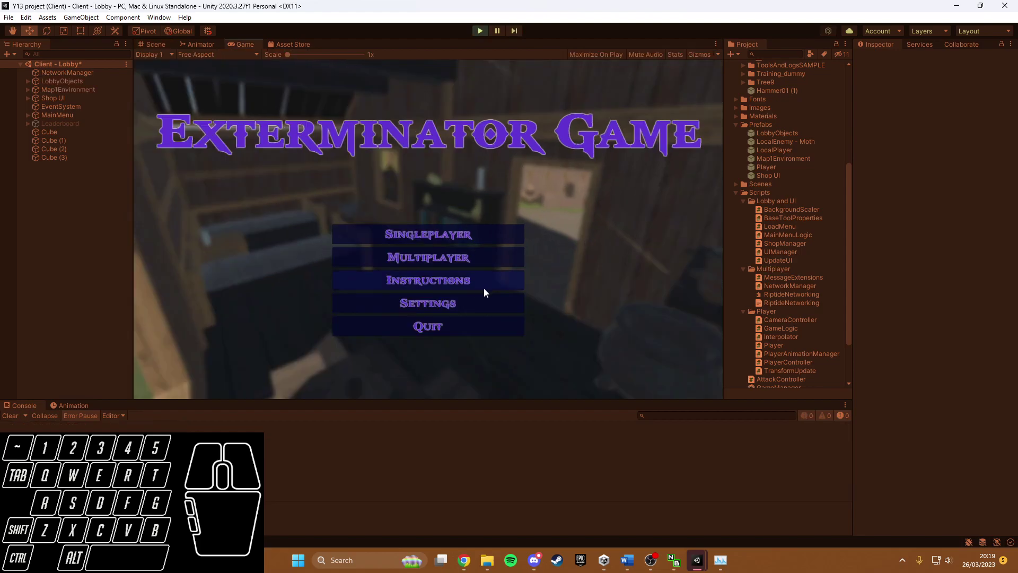
{"action": "left_click", "coordinate": [452, 305]}
{"action": "left_click_drag", "start_coordinate": [523, 175], "coordinate": [465, 181]}
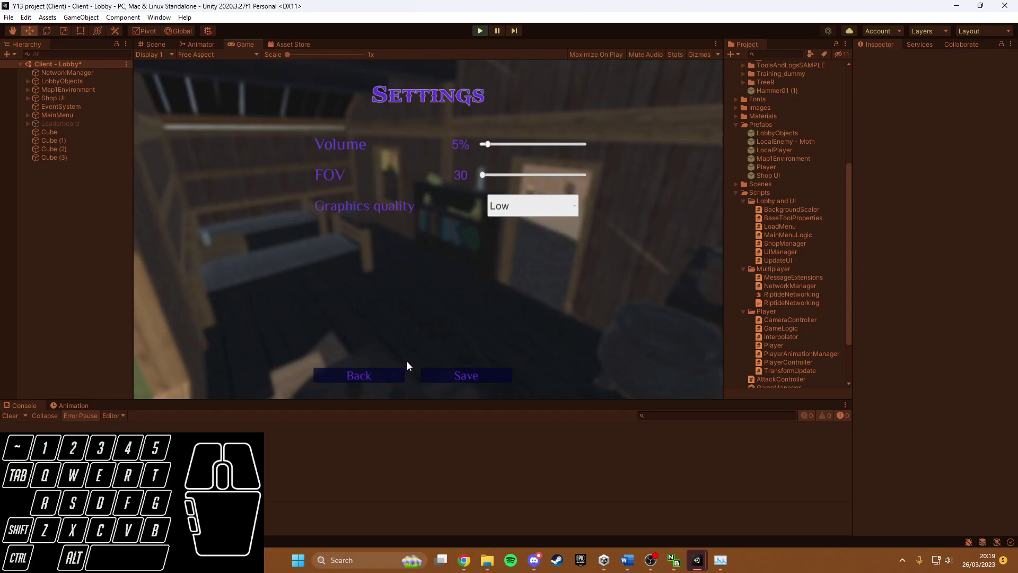
{"action": "left_click", "coordinate": [455, 373]}
{"action": "left_click", "coordinate": [385, 382]}
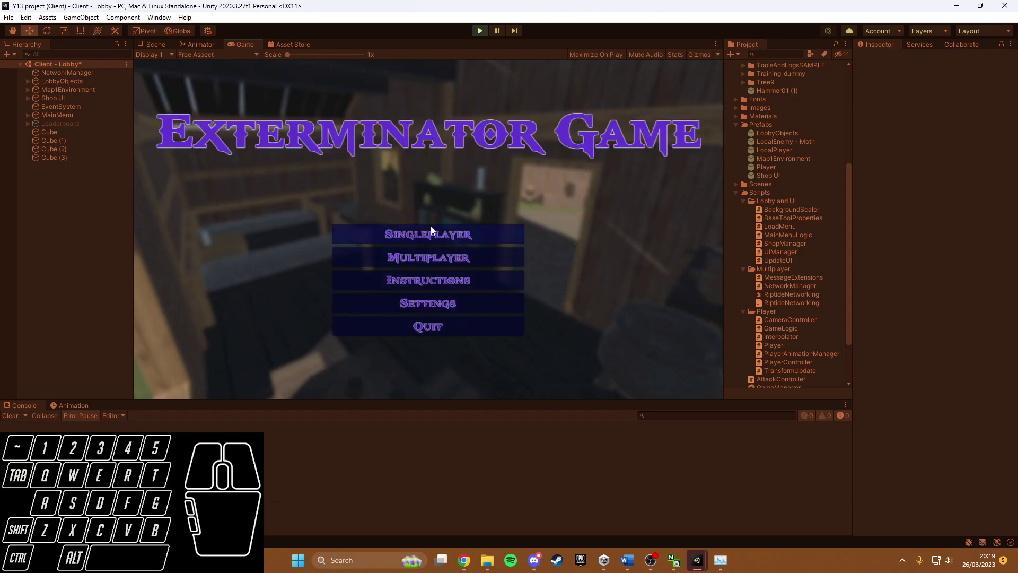
Enter the singleplayer lobby and walk the player toward the notice board.
{"action": "left_click", "coordinate": [435, 233]}
{"action": "left_click", "coordinate": [434, 233]}
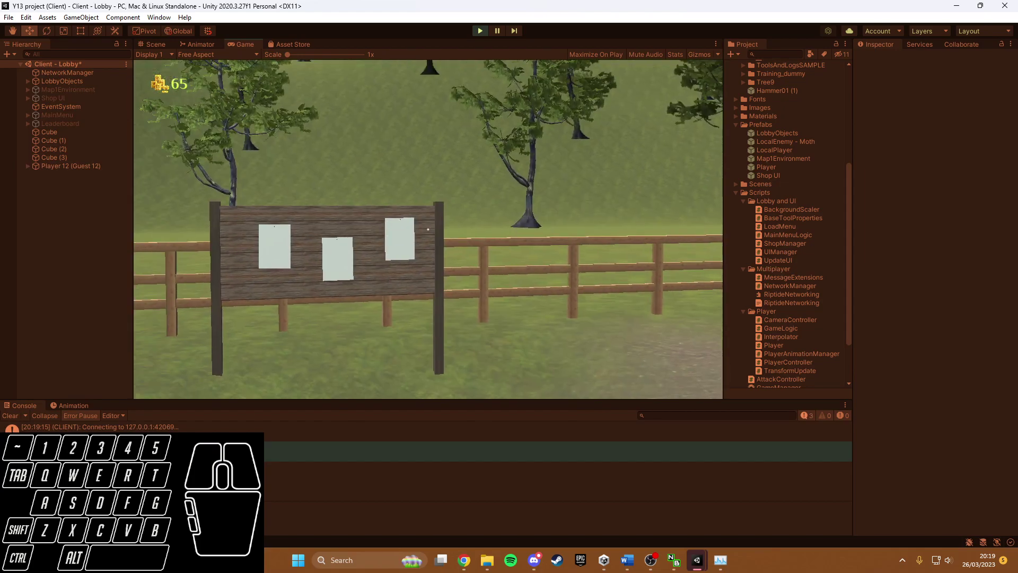
{"action": "key", "text": "w"}
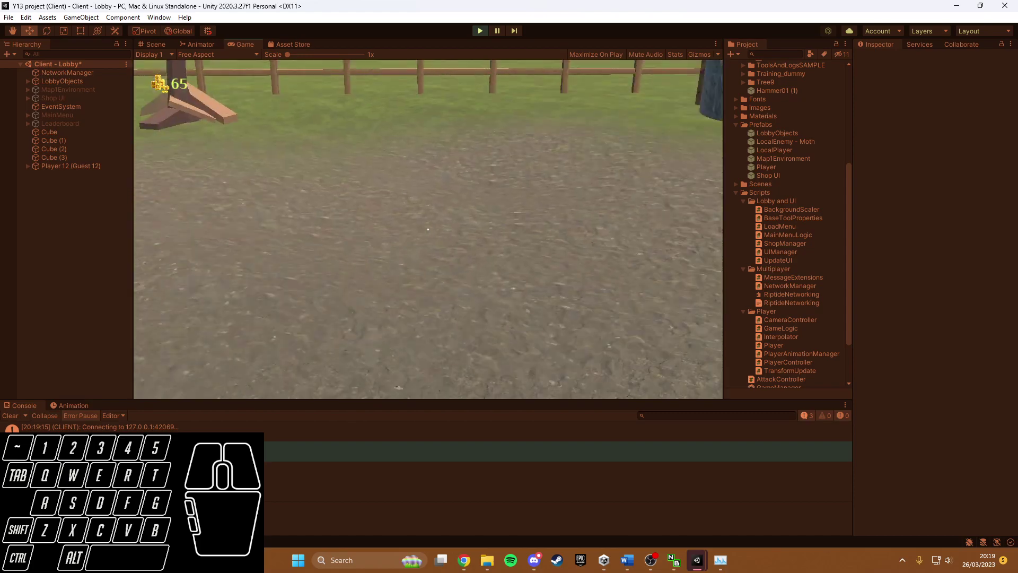
Walk the player across the yard past the barn to the weapon racks, then stop the game.
{"action": "key", "text": "w"}
{"action": "key", "text": "w"}
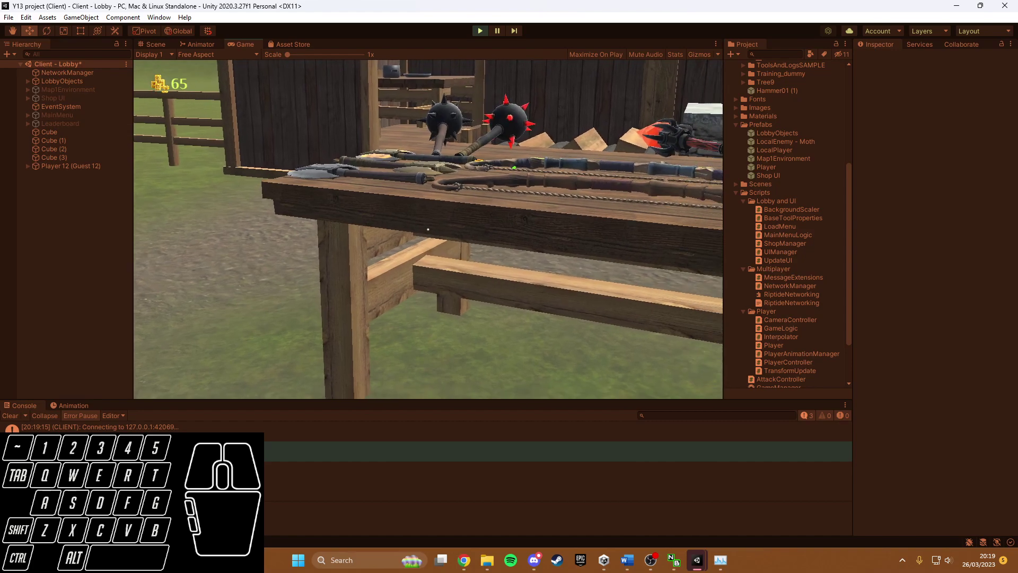
{"action": "key", "text": "s"}
{"action": "key", "text": "s"}
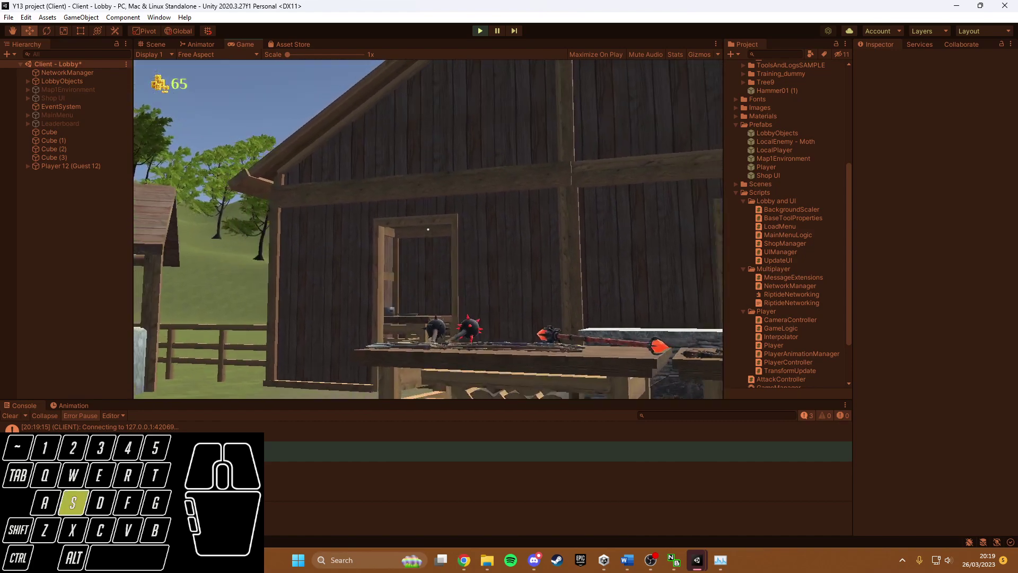
{"action": "key", "text": "w"}
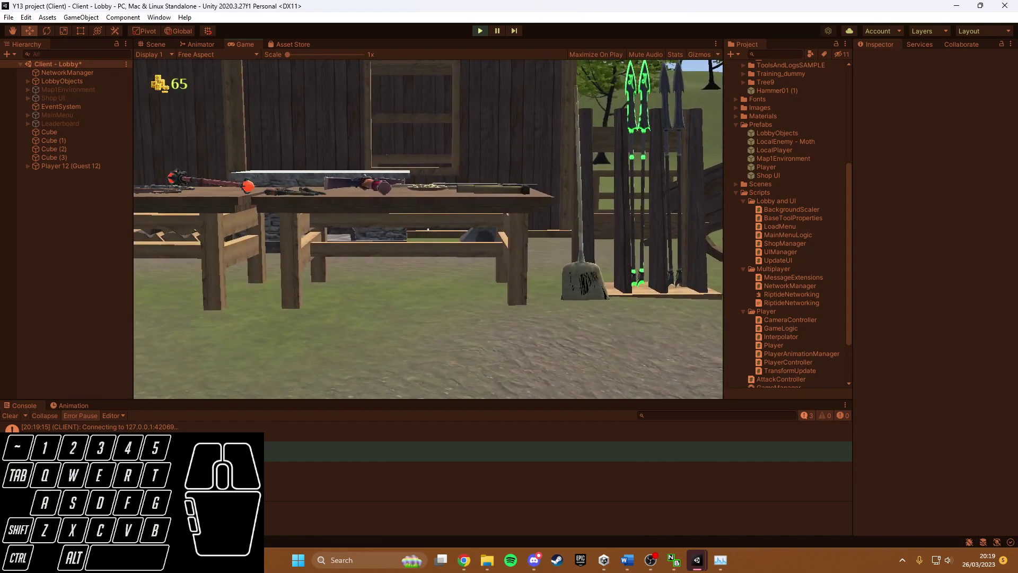
{"action": "left_click", "coordinate": [483, 36]}
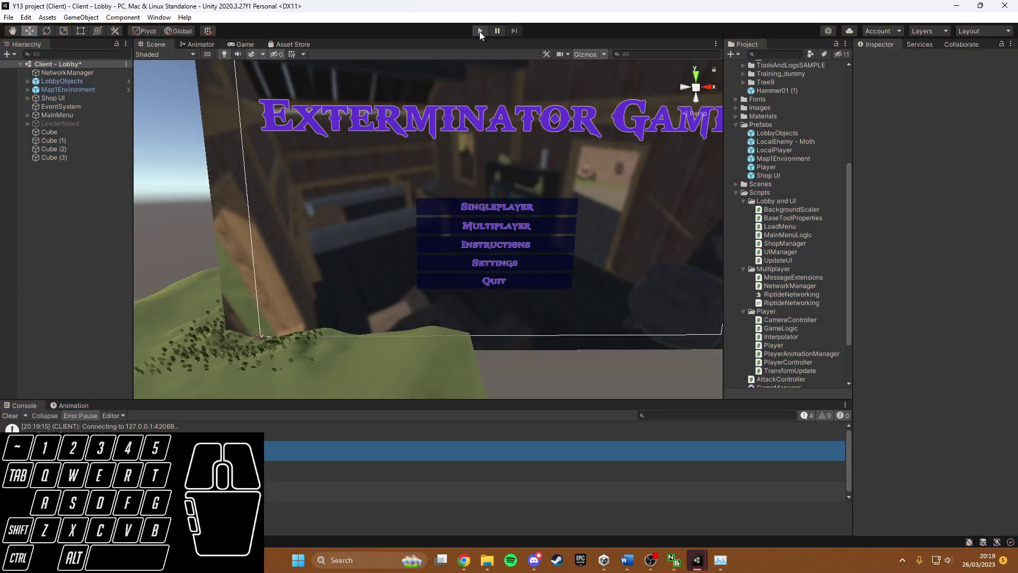
Rerun the game, save Settings with FOV 110 and High graphics, and start singleplayer.
{"action": "left_click", "coordinate": [484, 36]}
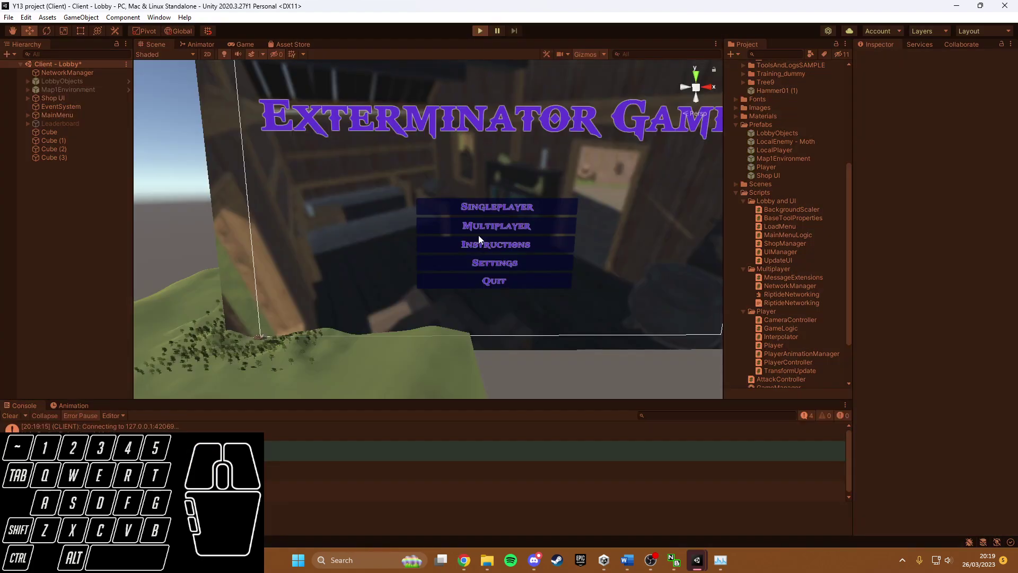
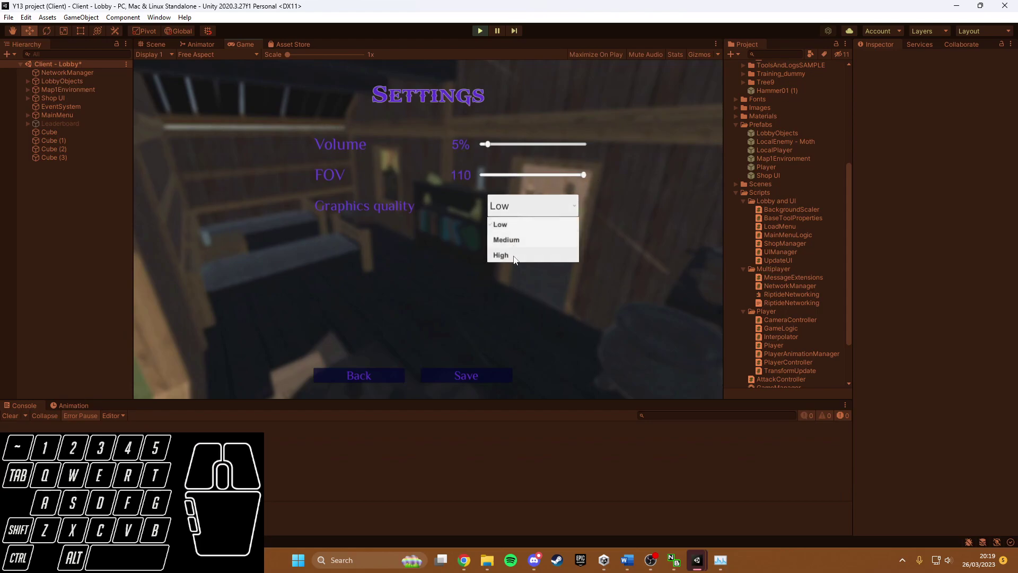
{"action": "left_click", "coordinate": [518, 261]}
{"action": "left_click", "coordinate": [440, 378]}
{"action": "left_click", "coordinate": [381, 382]}
{"action": "left_click", "coordinate": [437, 244]}
{"action": "left_click", "coordinate": [437, 238]}
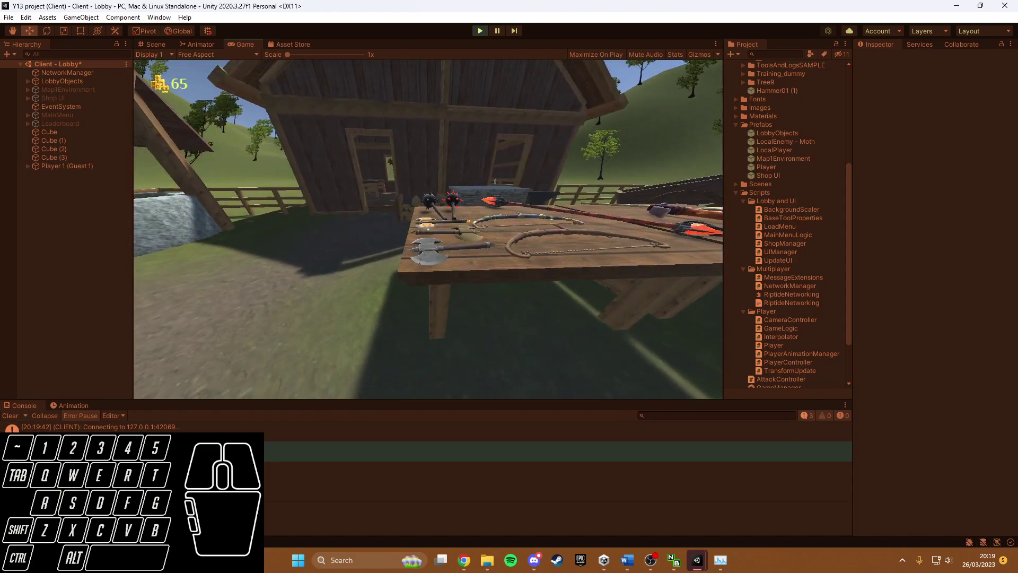
Walk the player across the lobby yard at wide FOV, then stop the running game.
{"action": "key", "text": "w"}
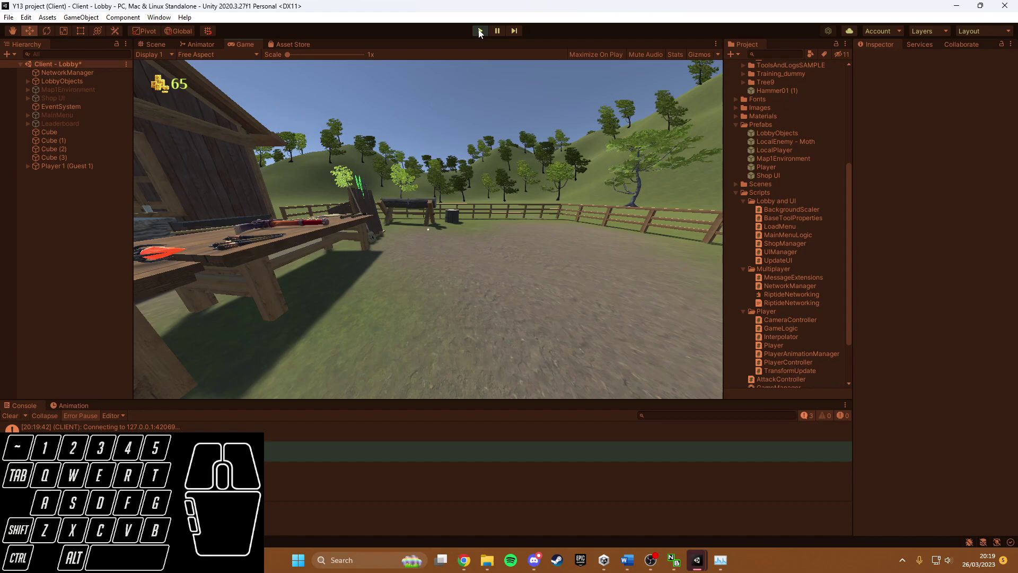
{"action": "left_click", "coordinate": [481, 32]}
Rerun the game and set the FOV slider to 60 in Settings.
{"action": "left_click", "coordinate": [481, 32]}
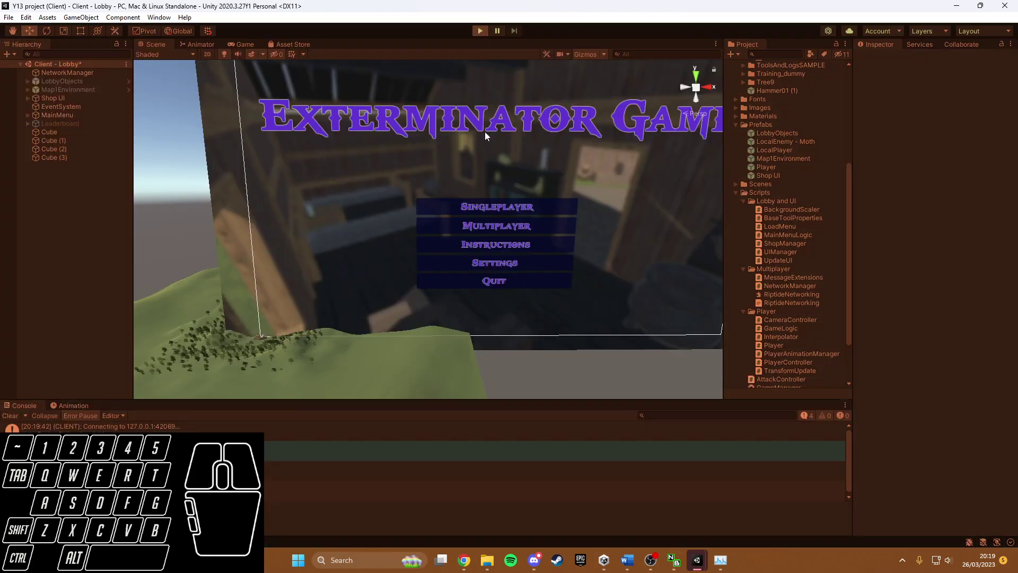
{"action": "left_click", "coordinate": [454, 302]}
{"action": "left_click", "coordinate": [521, 175]}
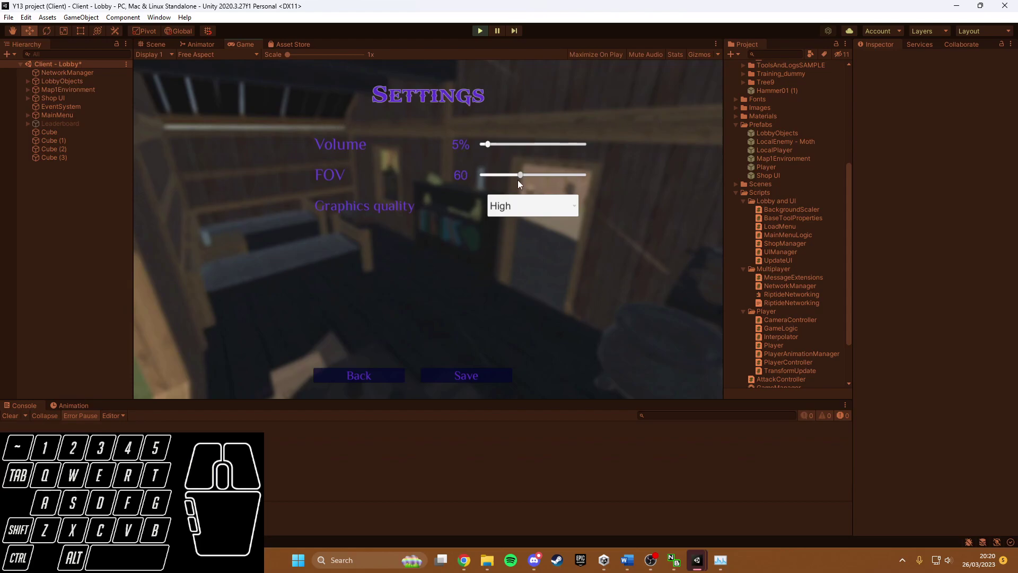
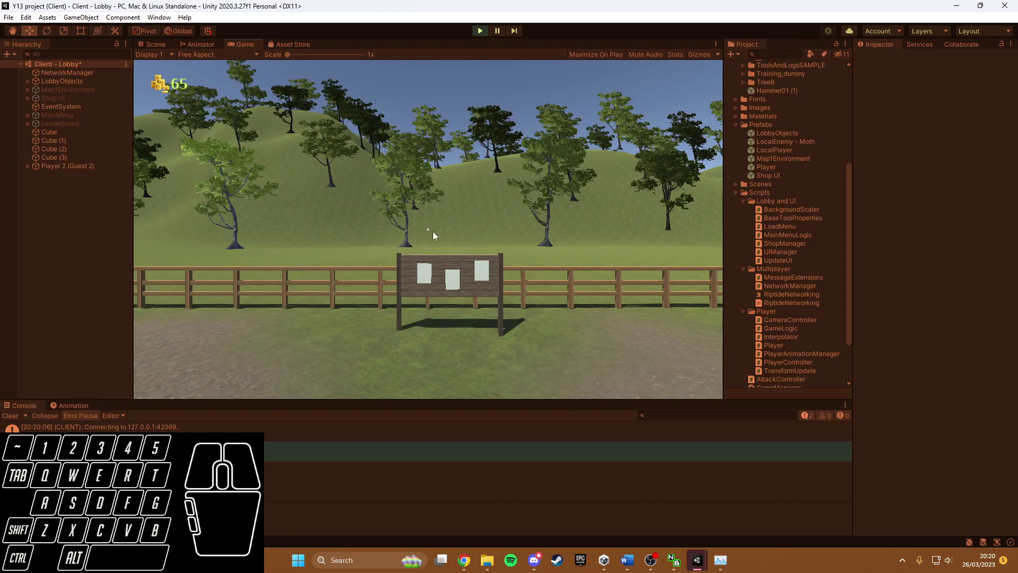
Walk the player around the barn, past the weapon table and back toward the notice board.
{"action": "left_click", "coordinate": [431, 229]}
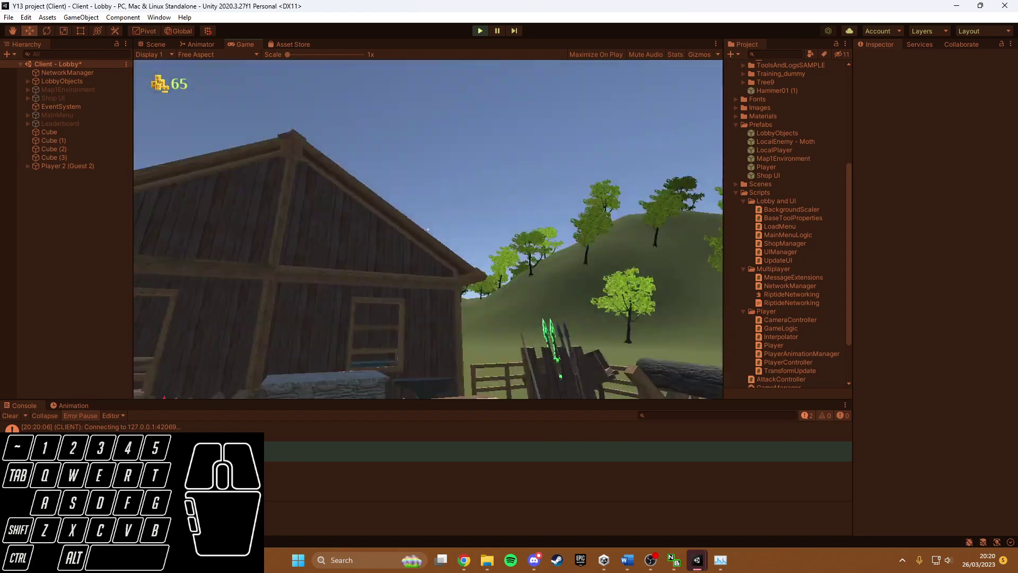
{"action": "key", "text": "w"}
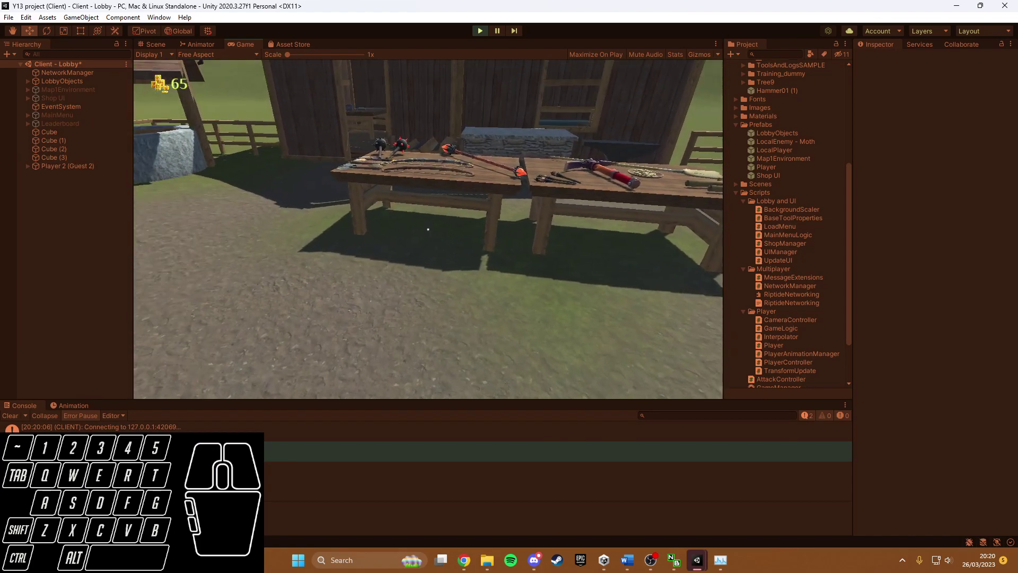
{"action": "key", "text": "w"}
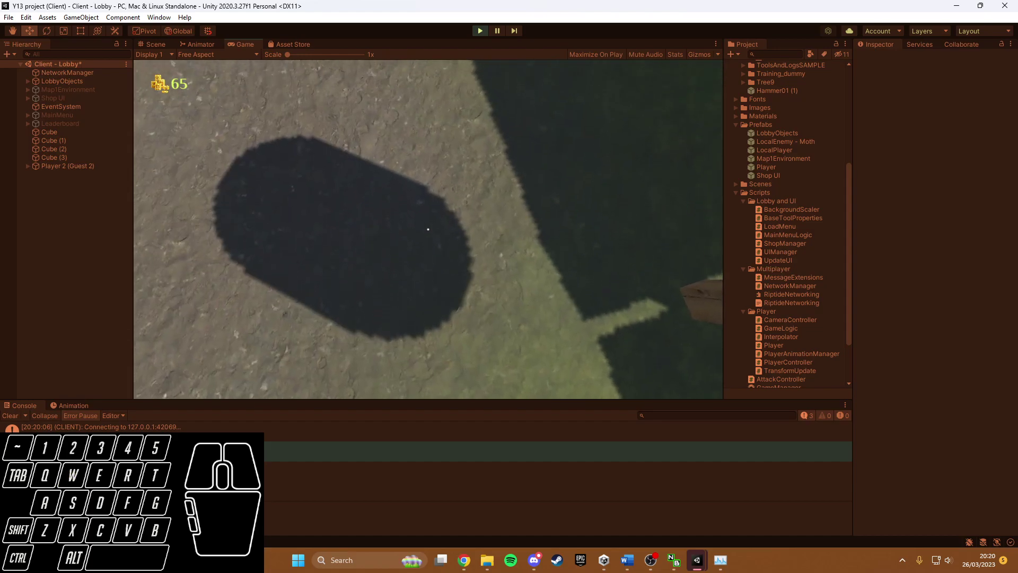
{"action": "key", "text": "a"}
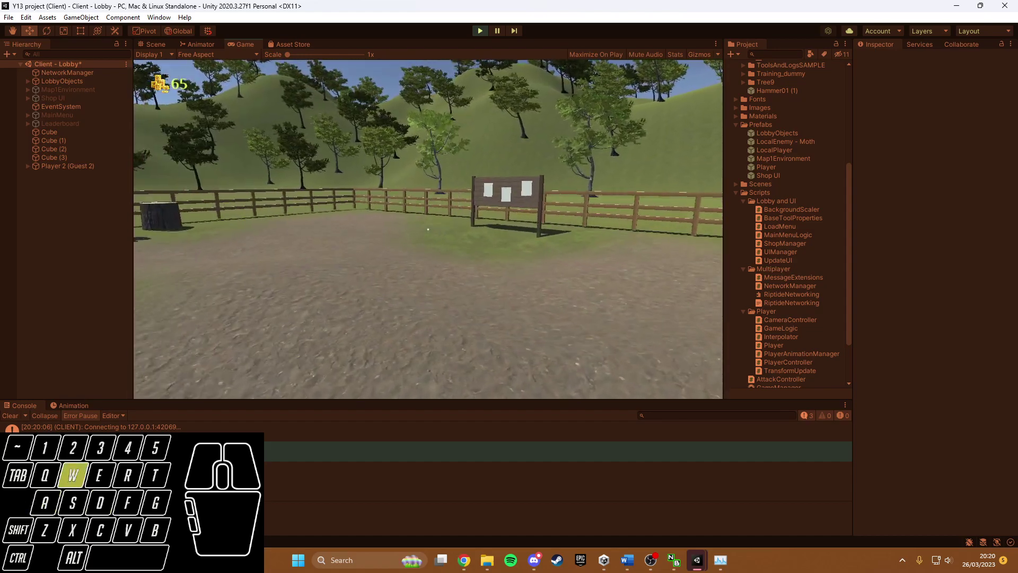